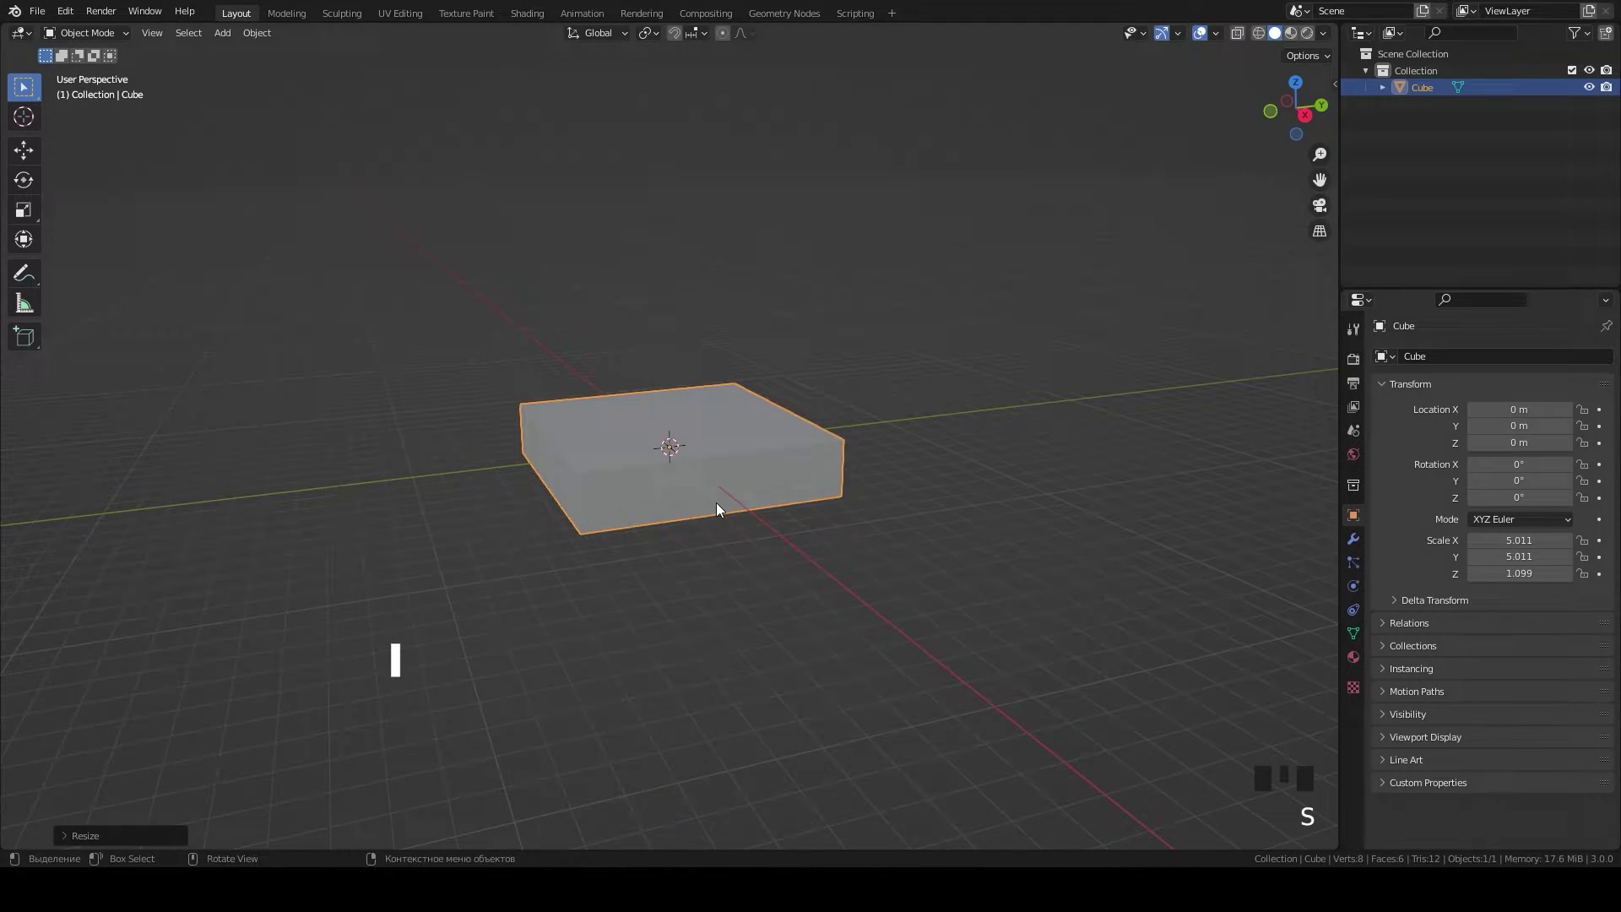
# Step: In front view, lift the flattened cube along Z so it sits above the grid
pyautogui.press('KP_1')
pyautogui.scroll(3)
pyautogui.press('g')
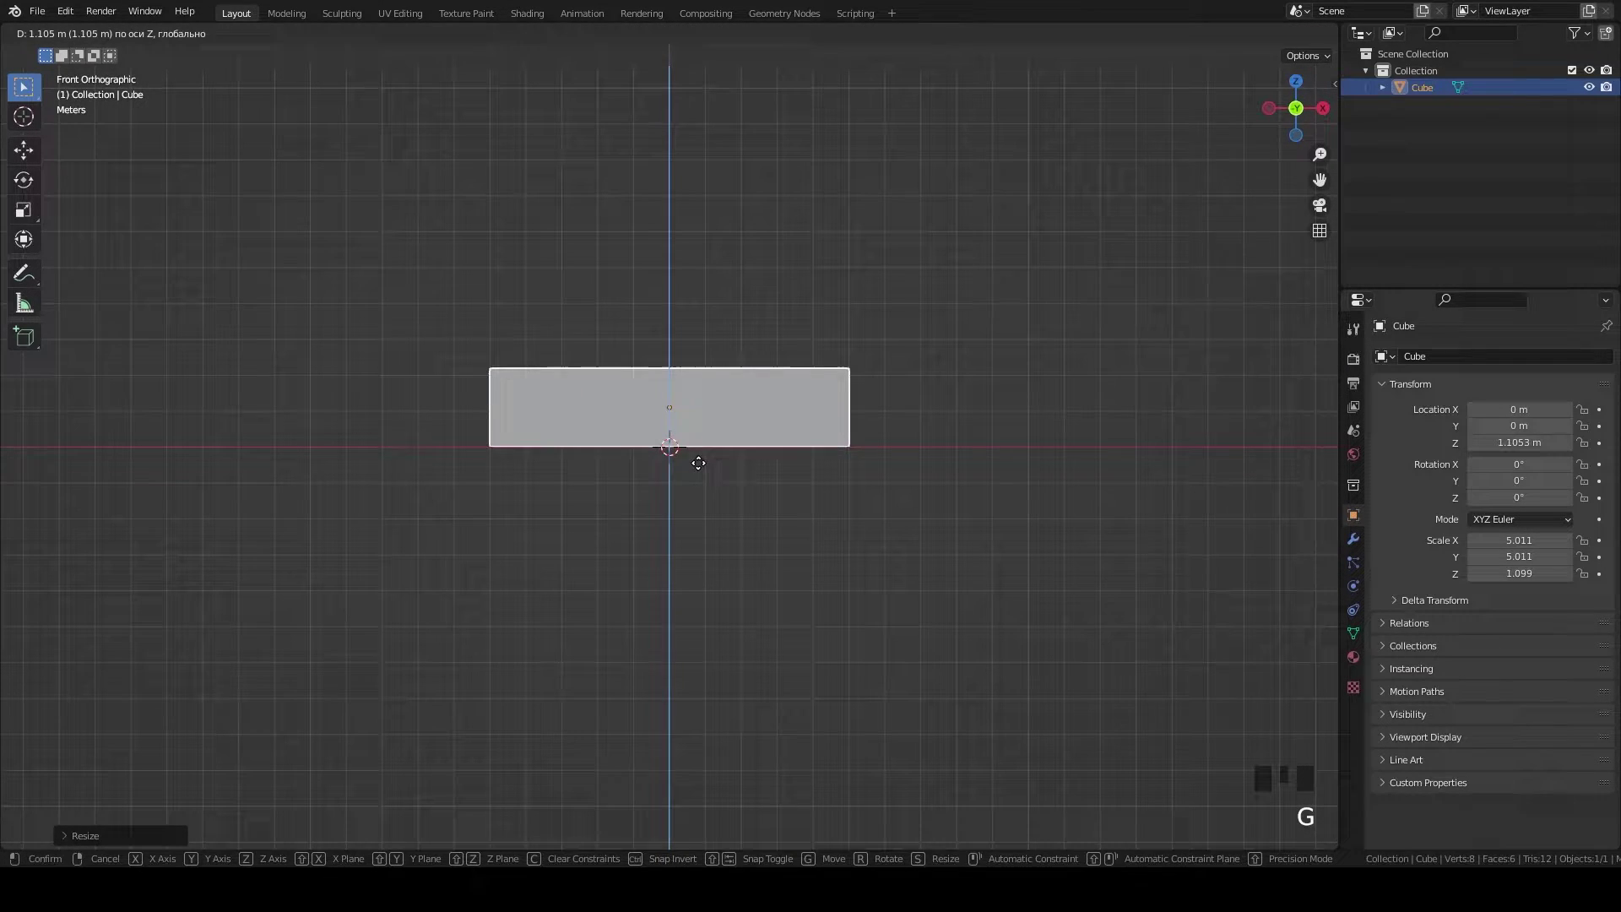
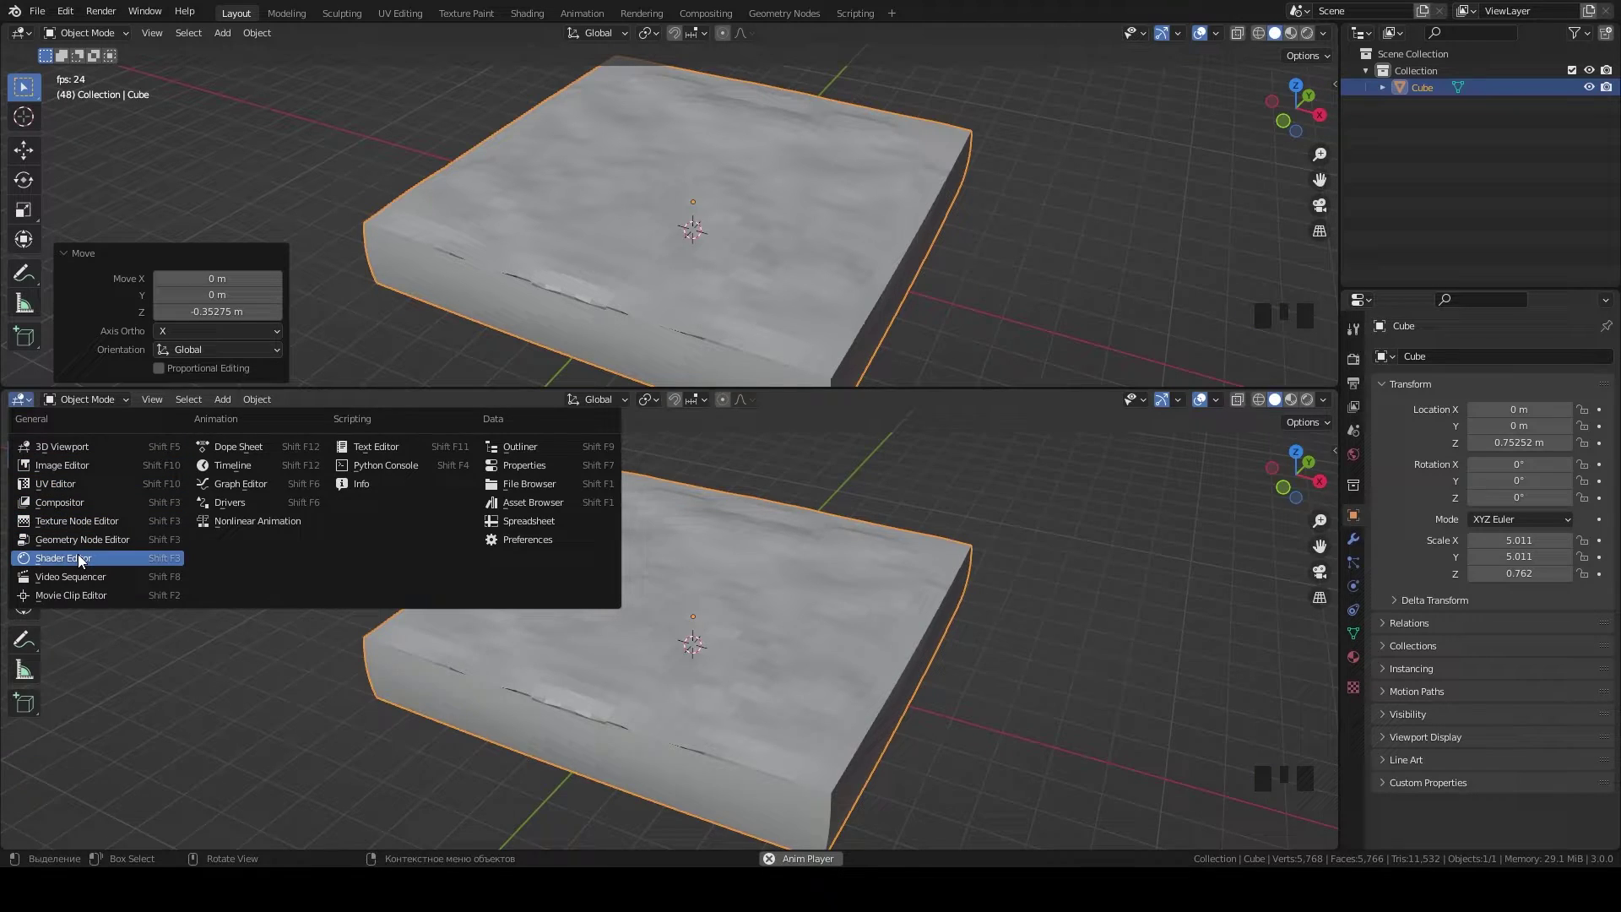
pyautogui.scroll(3)
# Step: Split the viewport and turn the lower area into a Shader Editor
pyautogui.moveTo(378, 622); pyautogui.dragTo(728, 236)
pyautogui.scroll(-3)
pyautogui.middleClick(722, 264)
pyautogui.scroll(3)
pyautogui.moveTo(565, 664); pyautogui.dragTo(677, 442)
pyautogui.click(676, 442)
# Step: Create a new material for the cube and bring up the Add menu
pyautogui.click(805, 463)
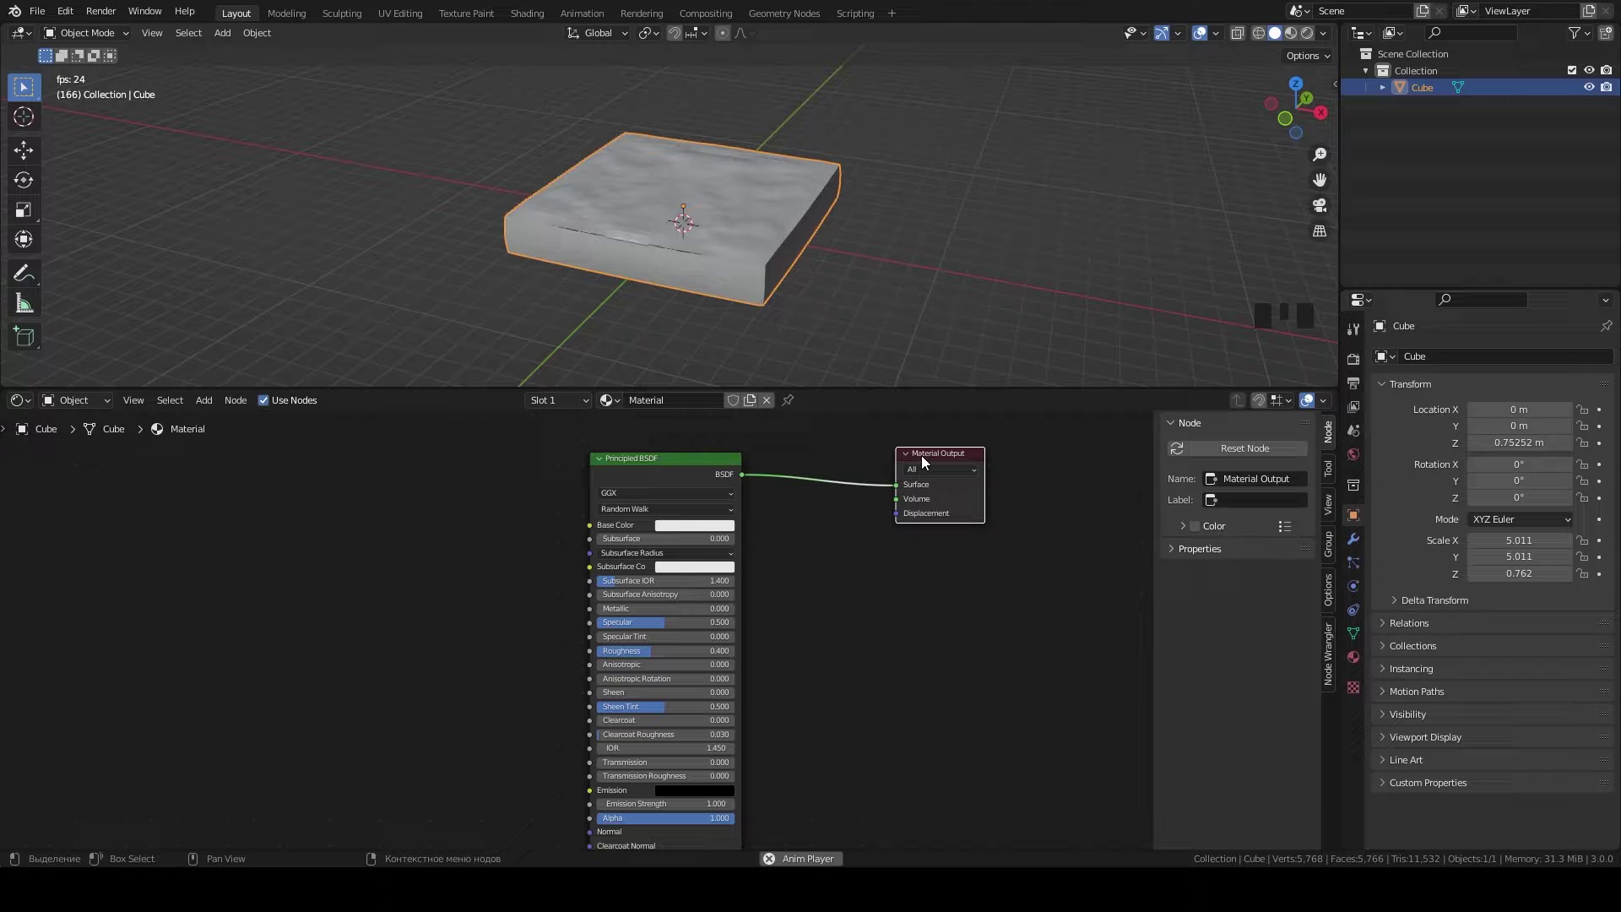
pyautogui.scroll(-3)
pyautogui.middleClick(763, 247)
pyautogui.press('shift+a')
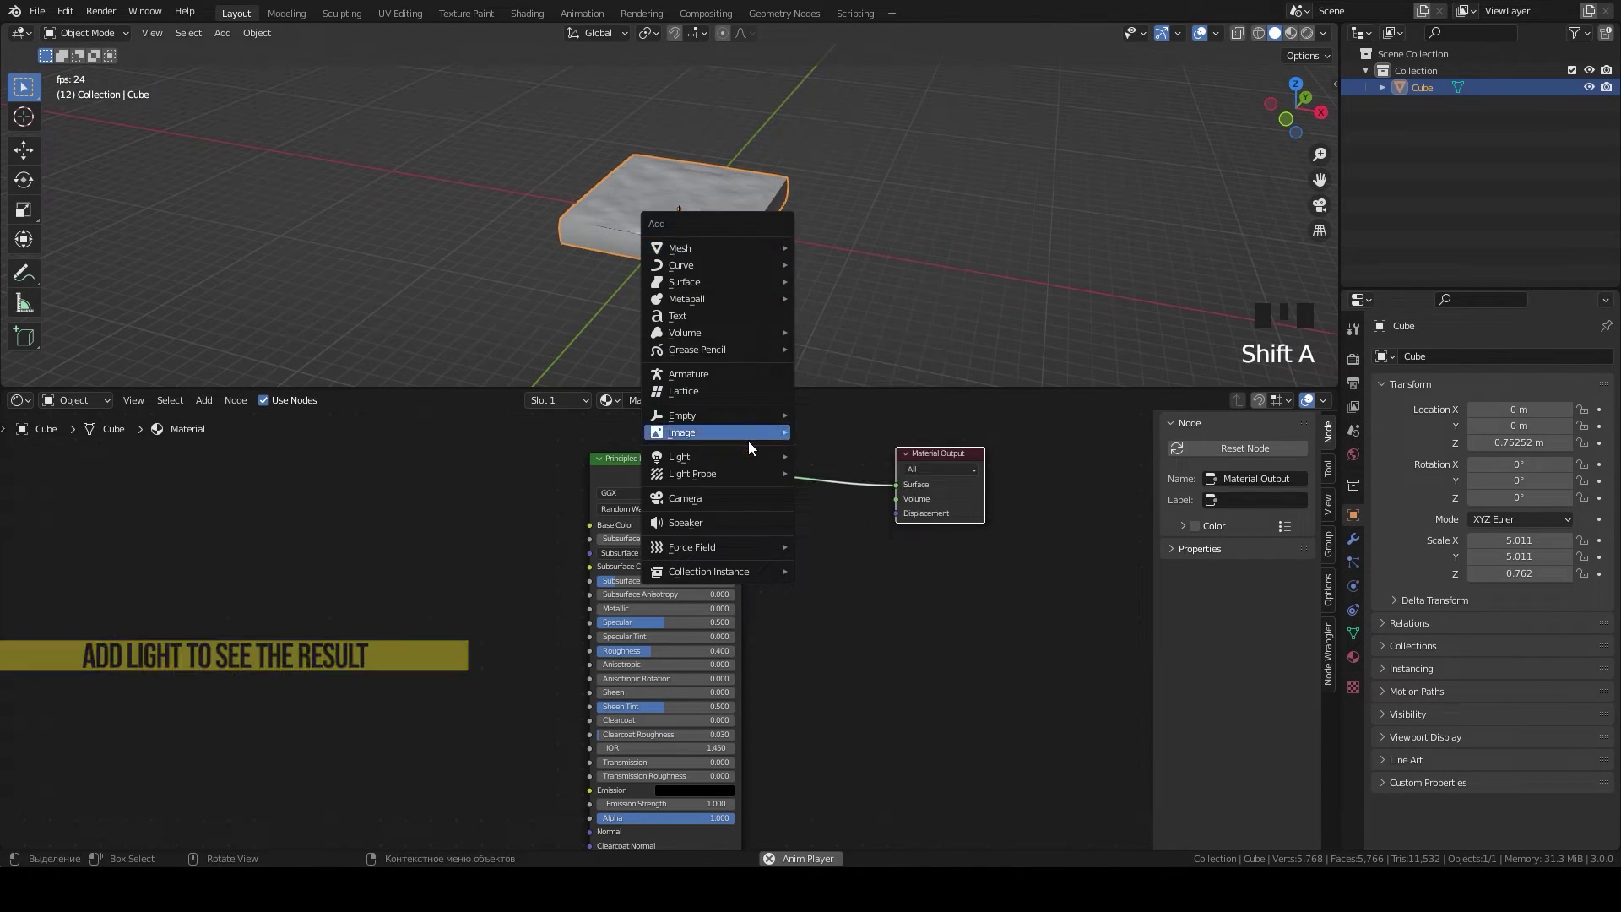
# Step: Add a Sun light to the scene and switch the render engine to Cycles
pyautogui.press('g')
pyautogui.press('z')
pyautogui.press('g')
pyautogui.click(1303, 37)
pyautogui.click(1307, 36)
# Step: Set the Cycles device to GPU Compute and switch the viewport to rendered preview
pyautogui.moveTo(1488, 355); pyautogui.dragTo(760, 238)
pyautogui.moveTo(760, 237); pyautogui.dragTo(738, 277)
pyautogui.scroll(3)
pyautogui.moveTo(761, 329); pyautogui.dragTo(764, 273)
pyautogui.scroll(3)
pyautogui.click(733, 276)
pyautogui.scroll(-3)
pyautogui.moveTo(723, 514); pyautogui.dragTo(676, 476)
pyautogui.click(676, 476)
# Step: Delete the Principled BSDF and add Glass BSDF and Transparent BSDF shader nodes
pyautogui.press('x')
pyautogui.press('shift+a')
pyautogui.press('BackSpace')
pyautogui.press('shift+a')
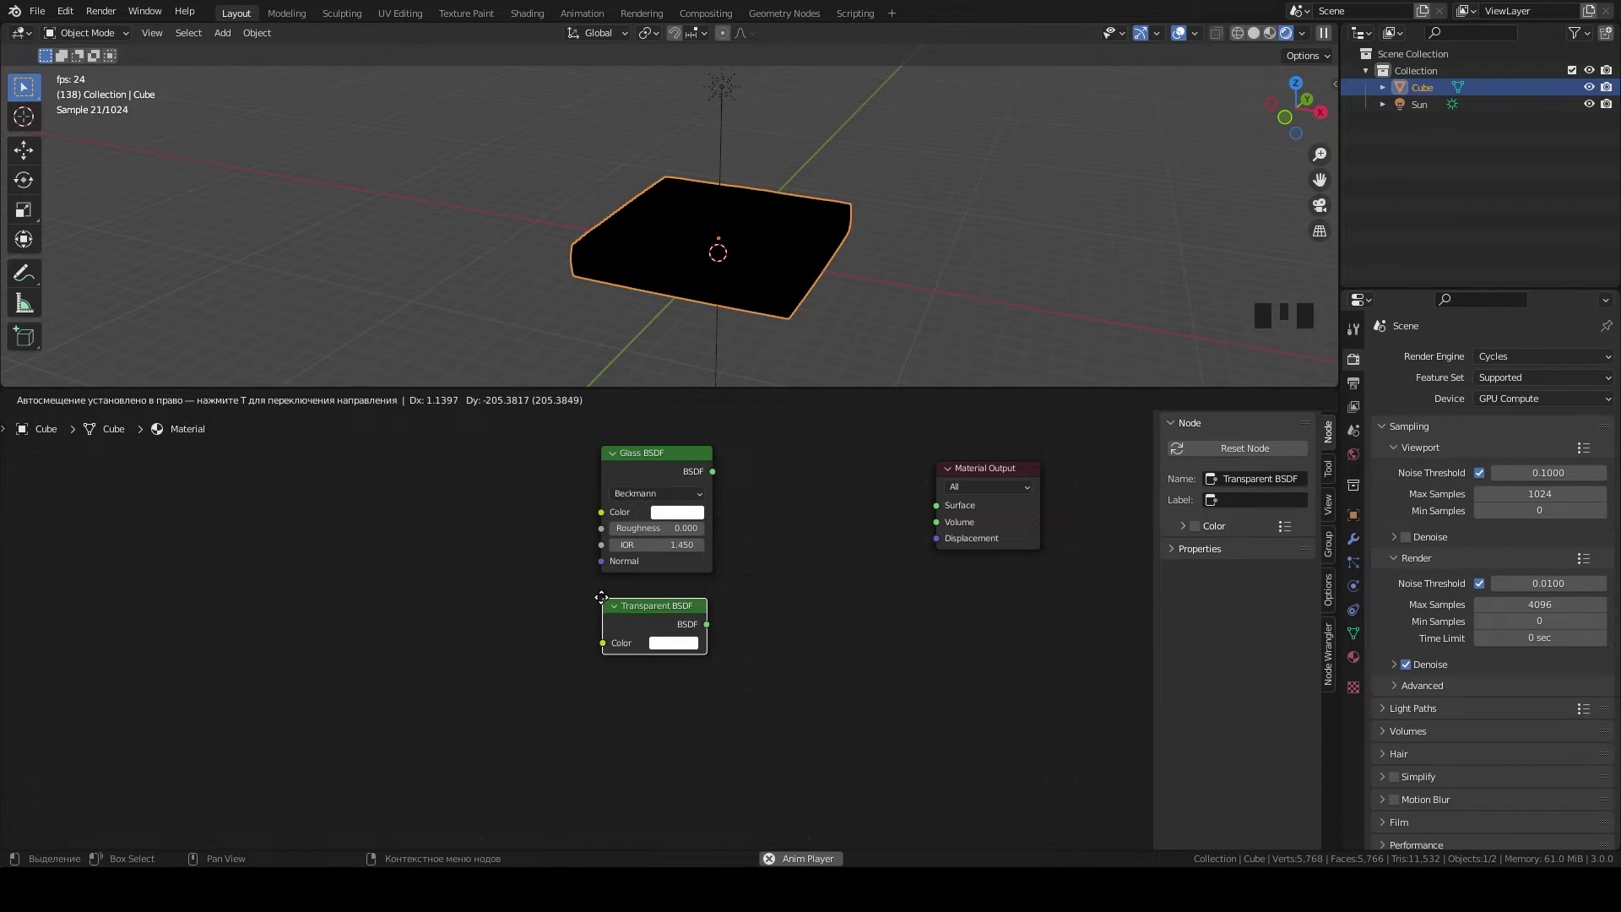
# Step: Place the Transparent BSDF node and start searching for a Mix Shader to add
pyautogui.click(833, 493)
pyautogui.press('shift+a')
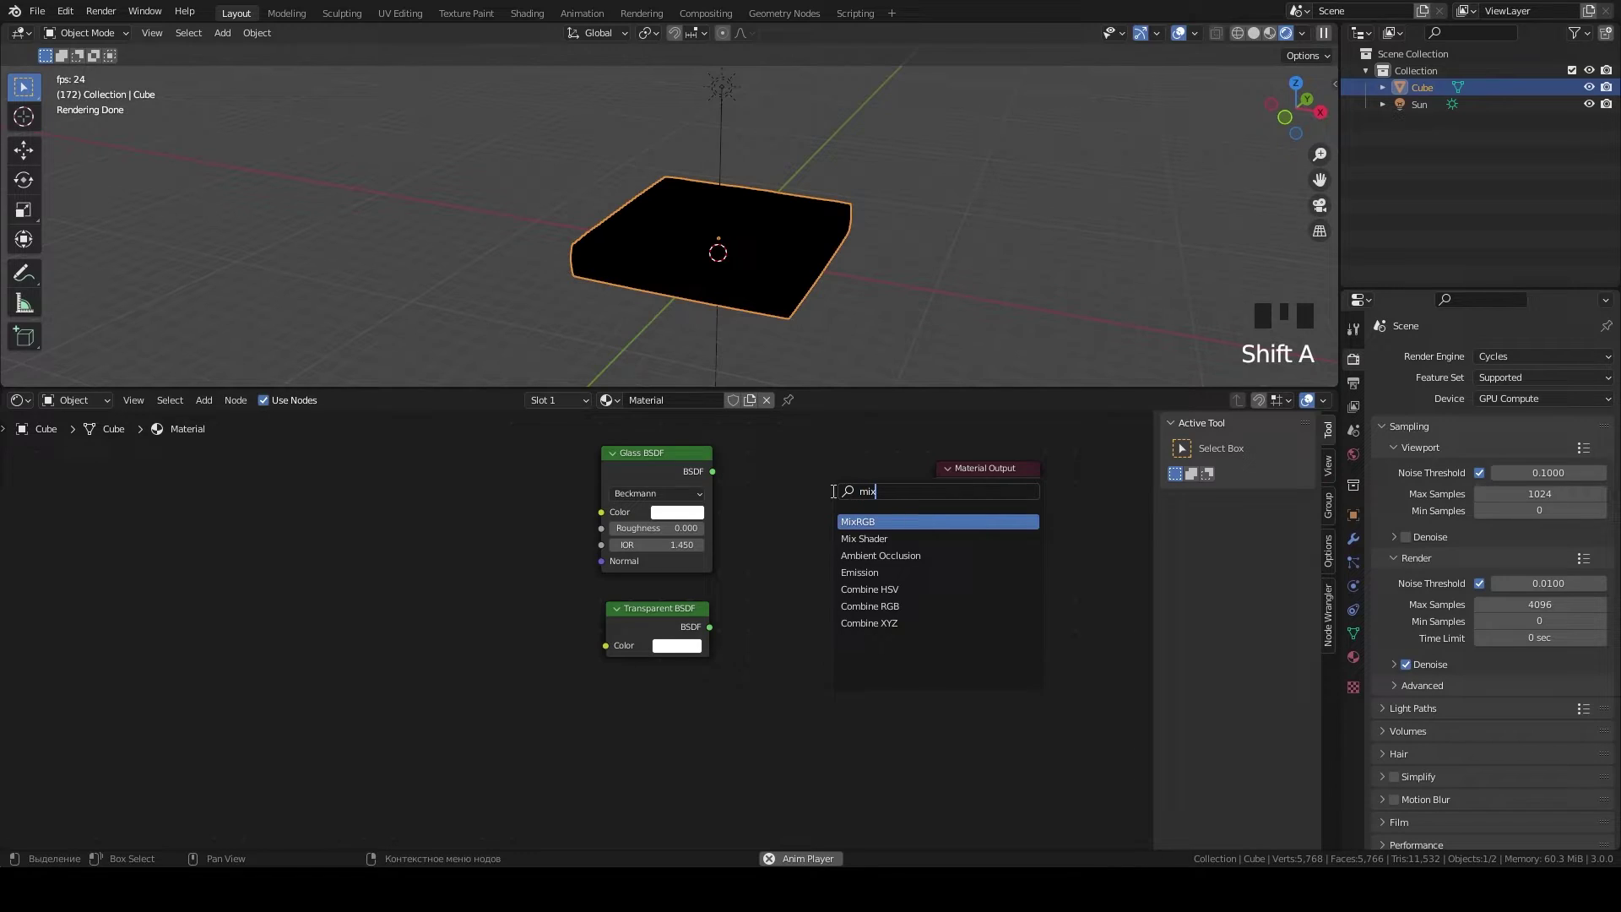
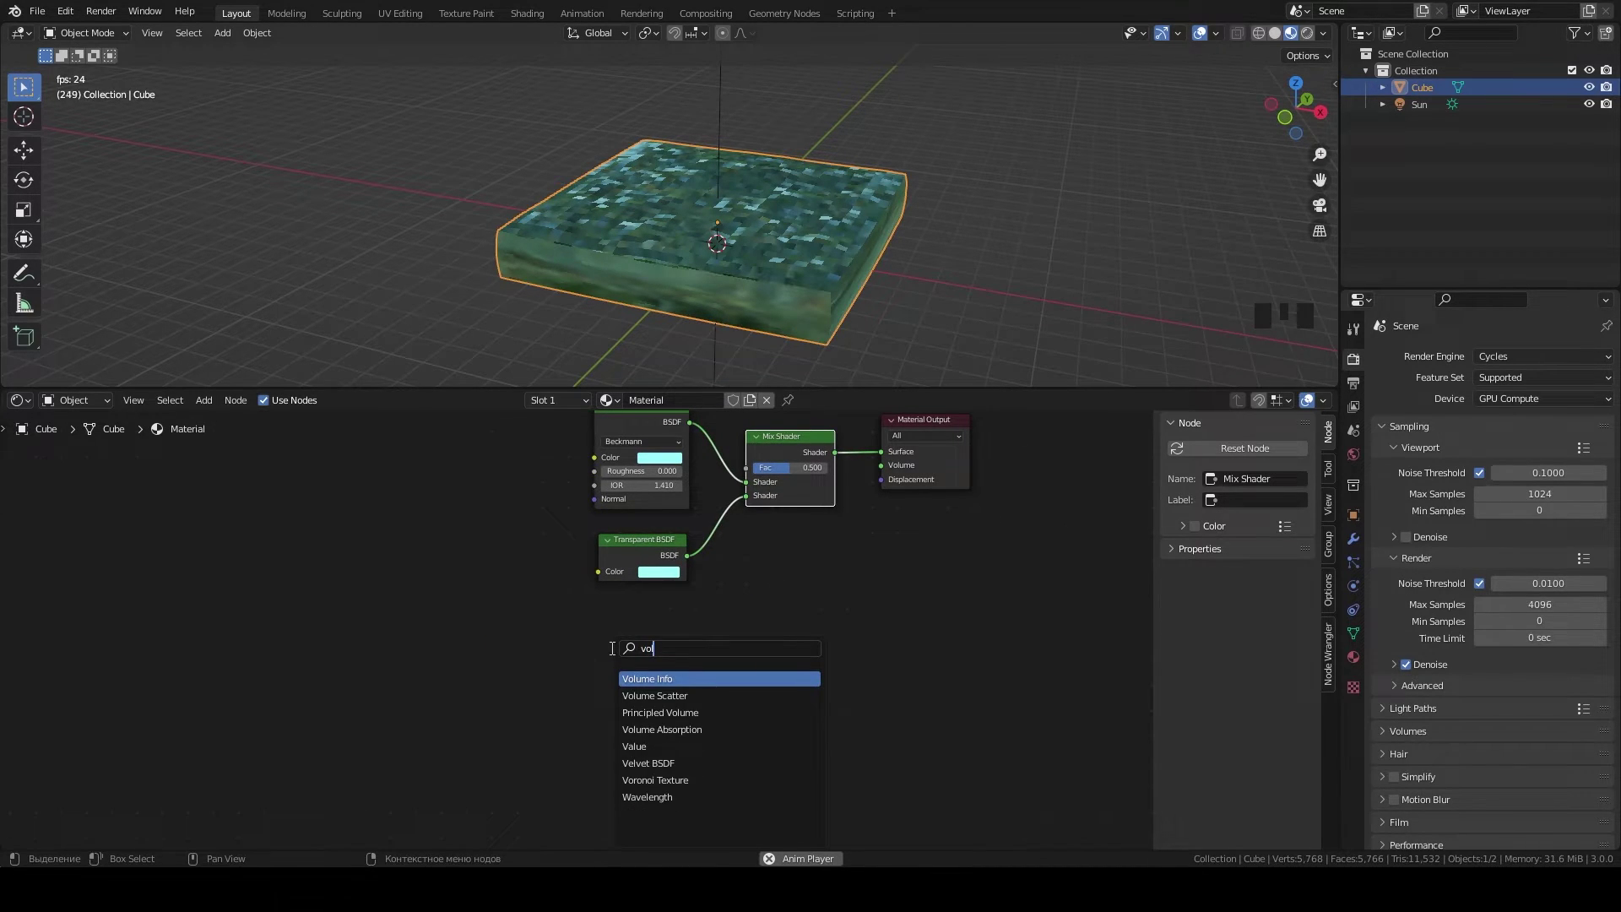
# Step: Add a Volume Absorption node and a second Mix Shader linked to the Volume output, tinting absorption cyan
pyautogui.click(790, 445)
pyautogui.press('shift+d')
pyautogui.click(690, 642)
pyautogui.moveTo(850, 586); pyautogui.dragTo(875, 469)
pyautogui.click(668, 657)
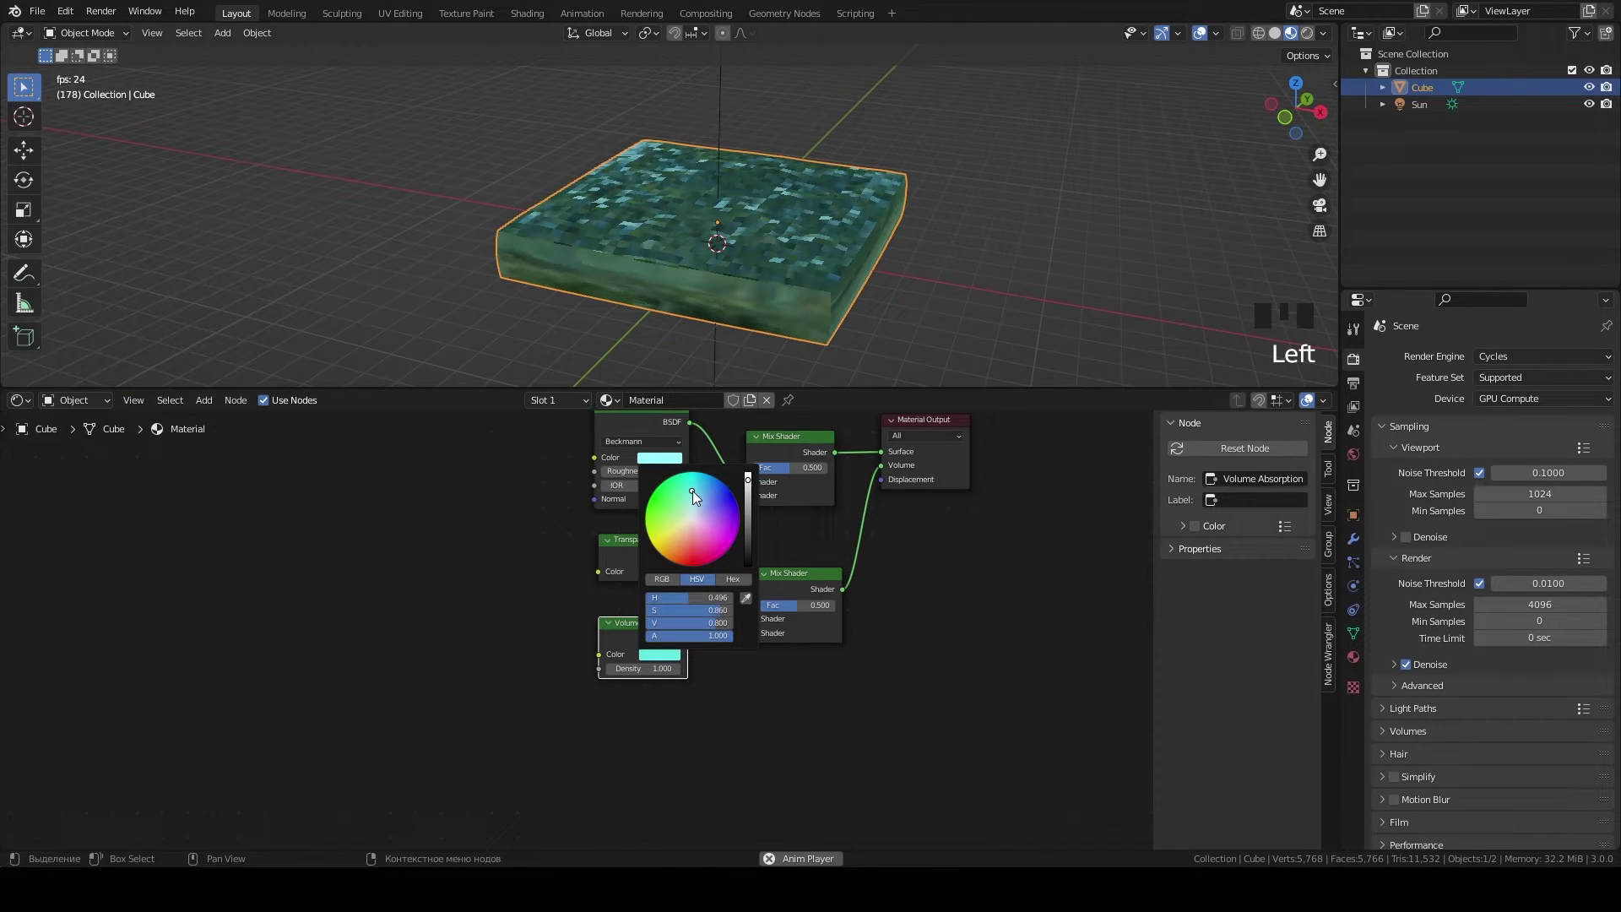
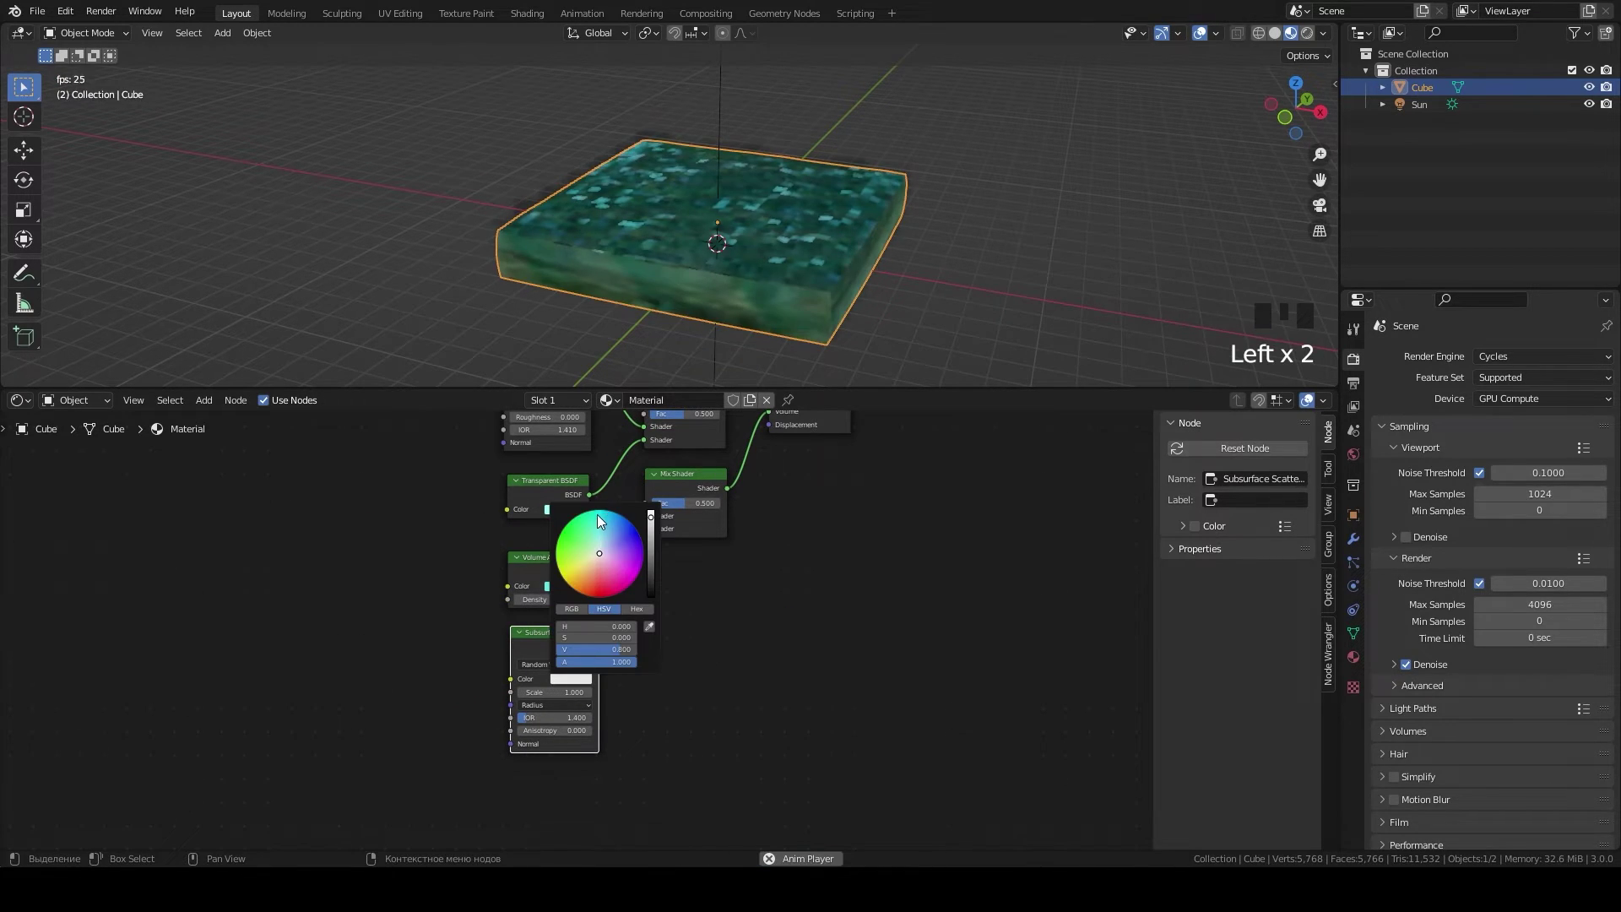
# Step: Link Subsurface Scattering and Volume Absorption into the second Mix Shader and set density to 3
pyautogui.scroll(3)
pyautogui.moveTo(612, 692); pyautogui.dragTo(640, 662)
pyautogui.moveTo(601, 642); pyautogui.dragTo(666, 636)
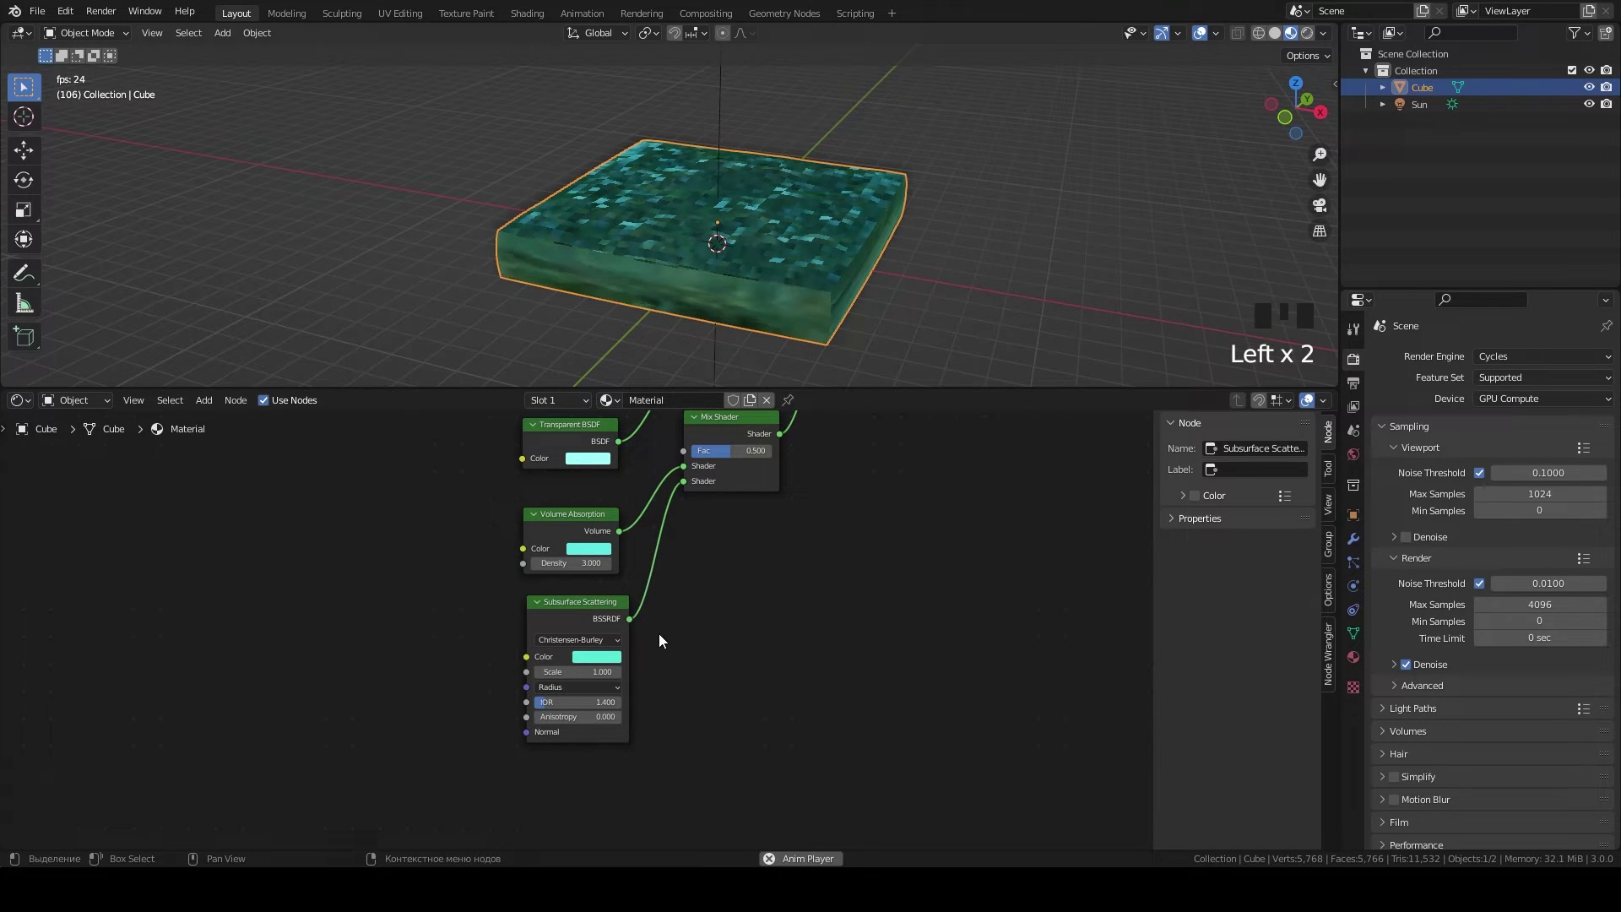
pyautogui.scroll(3)
pyautogui.moveTo(669, 647); pyautogui.dragTo(662, 668)
pyautogui.click(662, 668)
pyautogui.moveTo(741, 596); pyautogui.dragTo(711, 710)
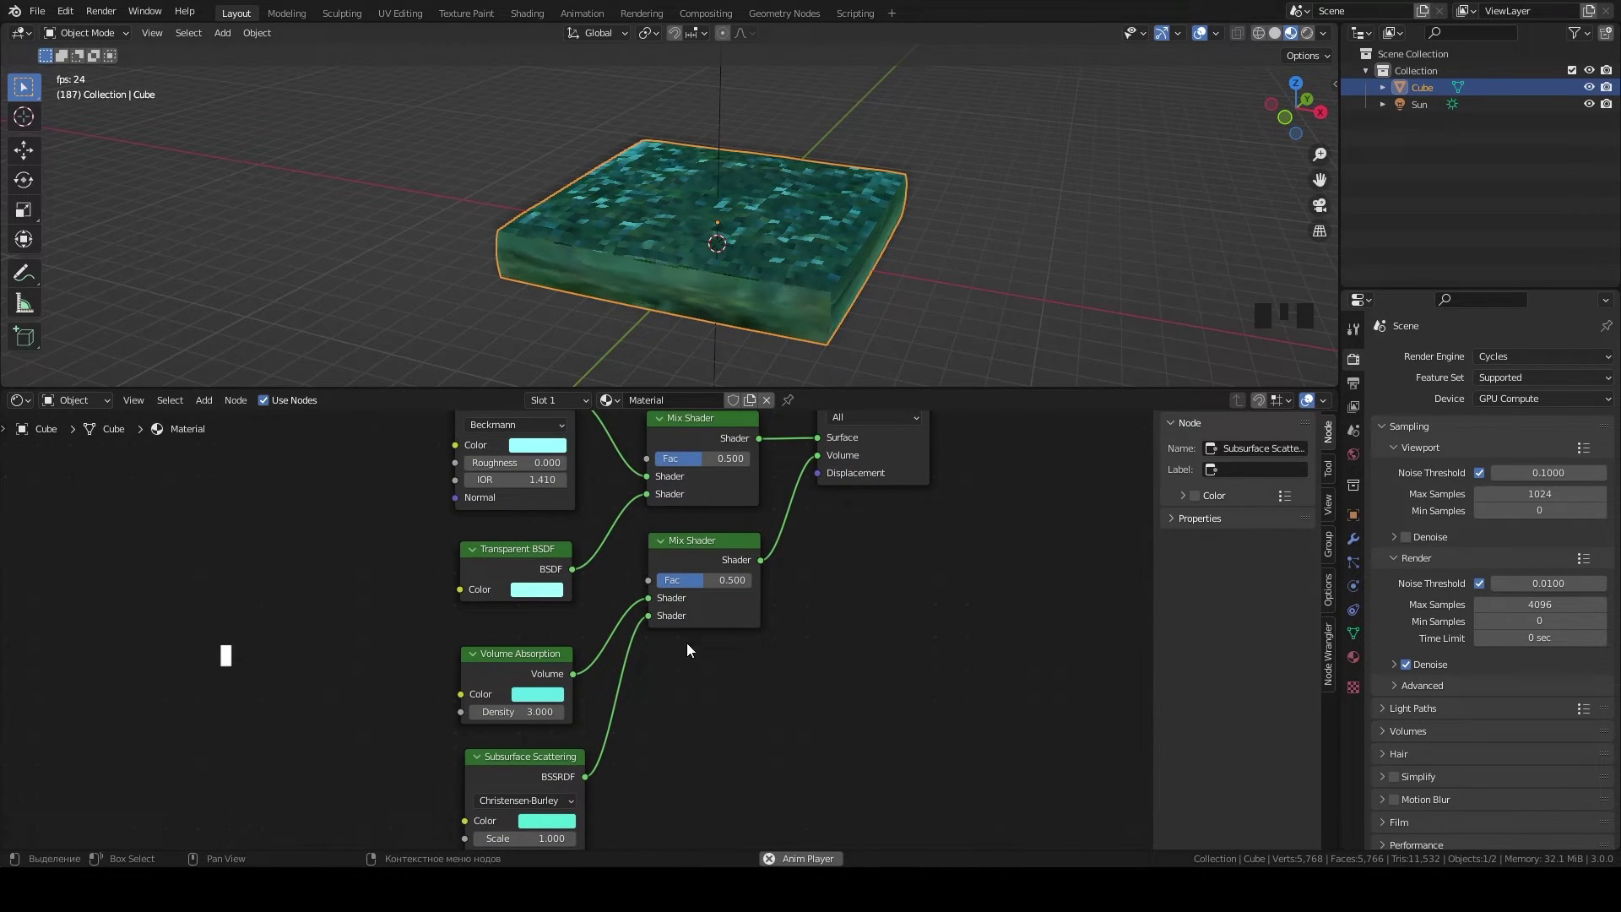
# Step: Add a ground plane beneath the cube and scale it up 33 times
pyautogui.press('KP_1')
pyautogui.scroll(-3)
pyautogui.moveTo(768, 220); pyautogui.dragTo(743, 256)
pyautogui.press('shift+a')
pyautogui.press('s')
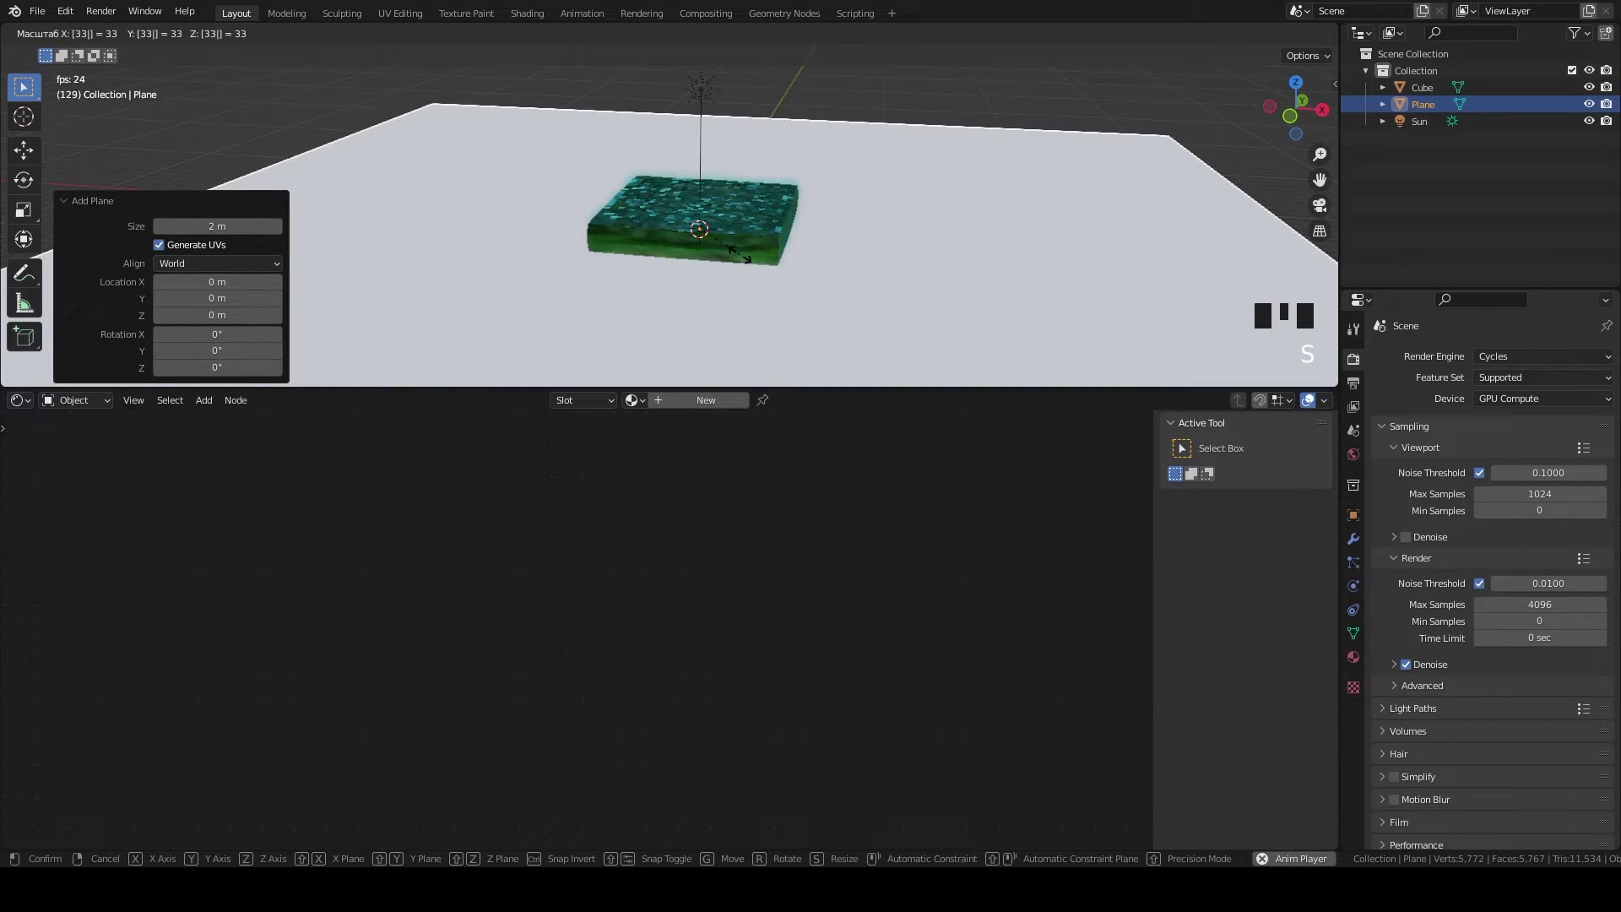